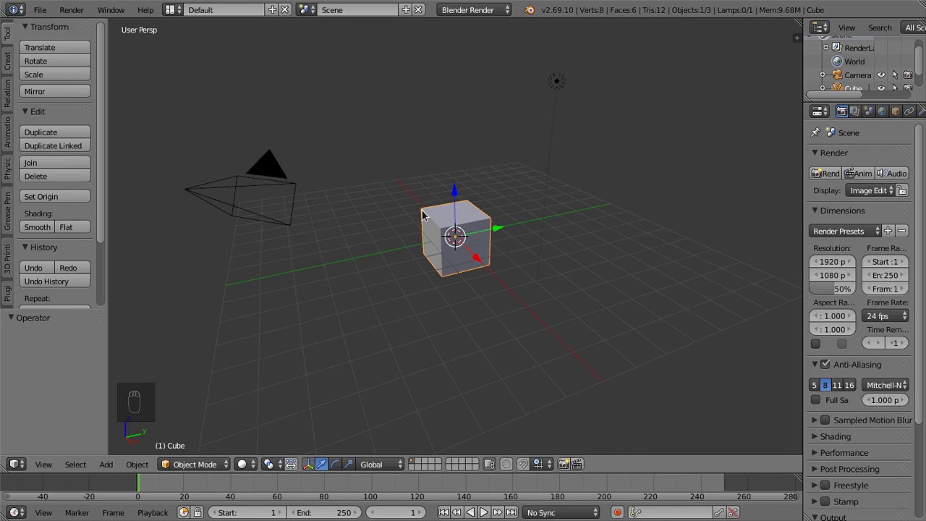
Select the lamp, then the cube, then the camera one at a time.
drag(275, 171, 467, 228)
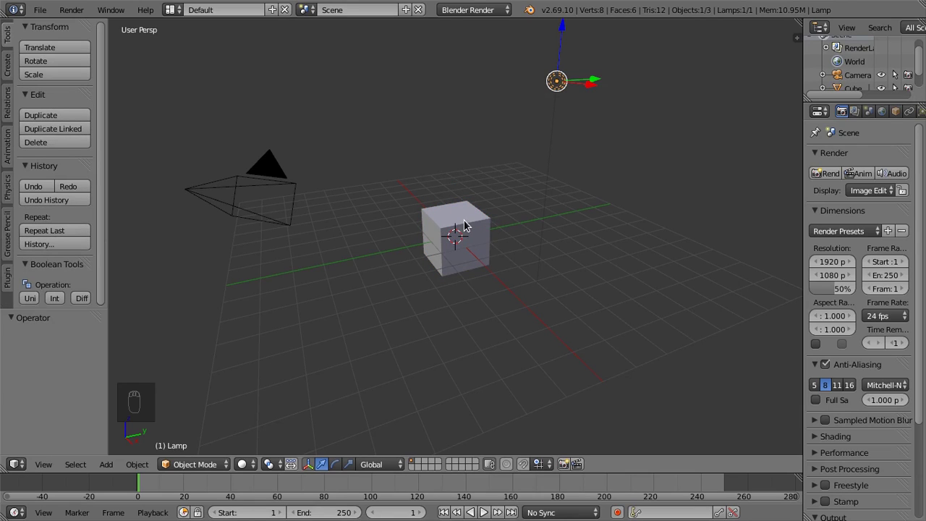
drag(469, 225, 444, 234)
right_click(449, 232)
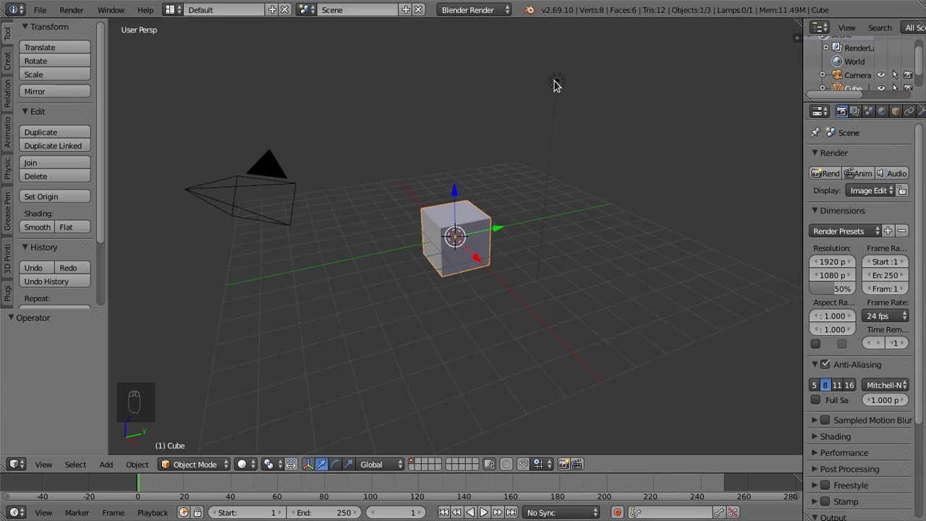
drag(559, 85, 441, 227)
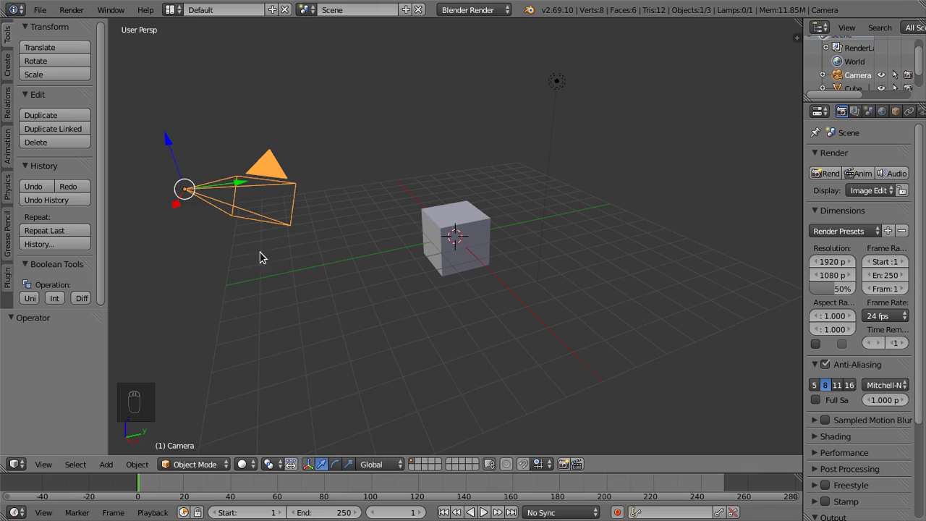
Select the cube and Shift-add the camera to the selection.
right_click(450, 240)
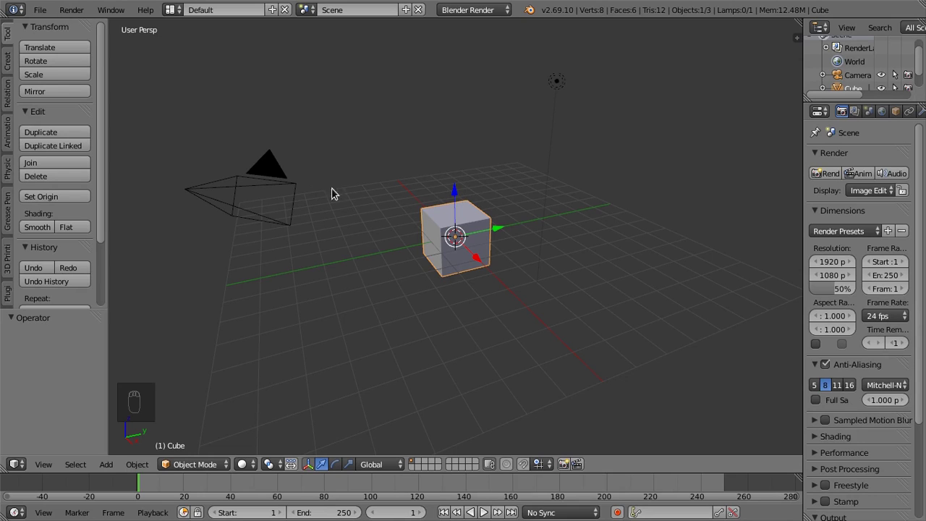
right_click(271, 167)
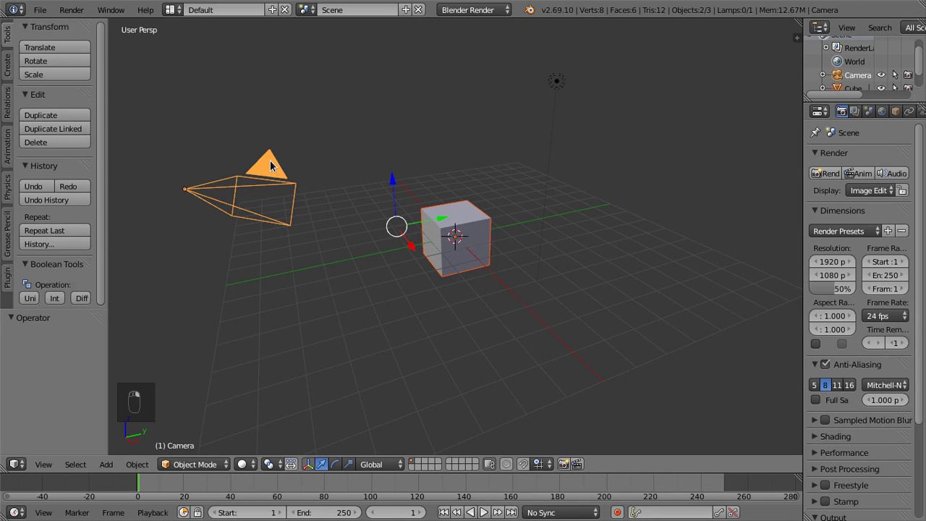
Shift-add the lamp to the selection, then make the cube the active object.
right_click(563, 85)
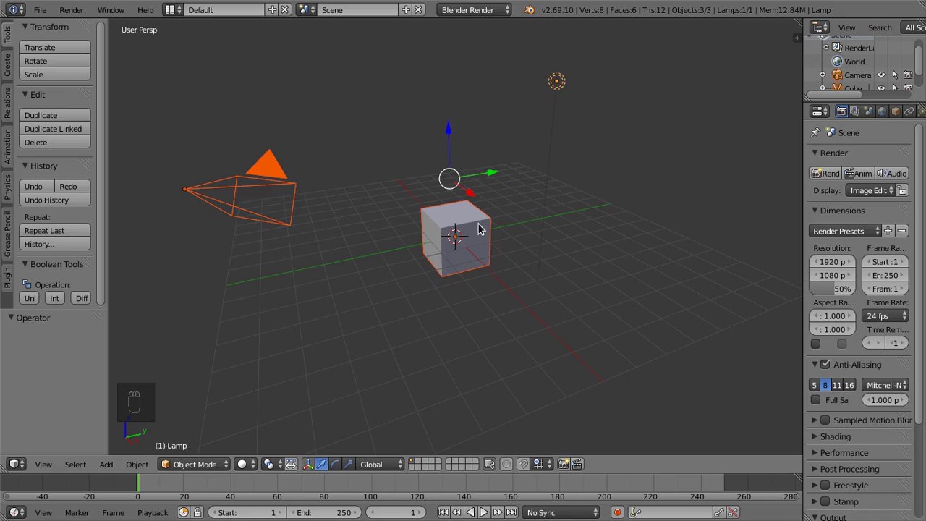
right_click(482, 227)
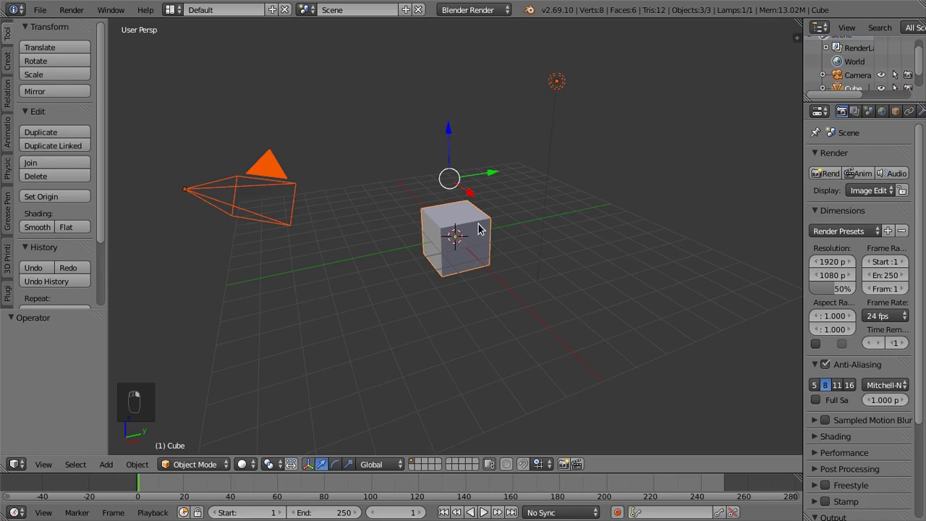
Make the camera active, then Shift-deselect it, leaving cube and lamp selected.
drag(268, 164, 451, 222)
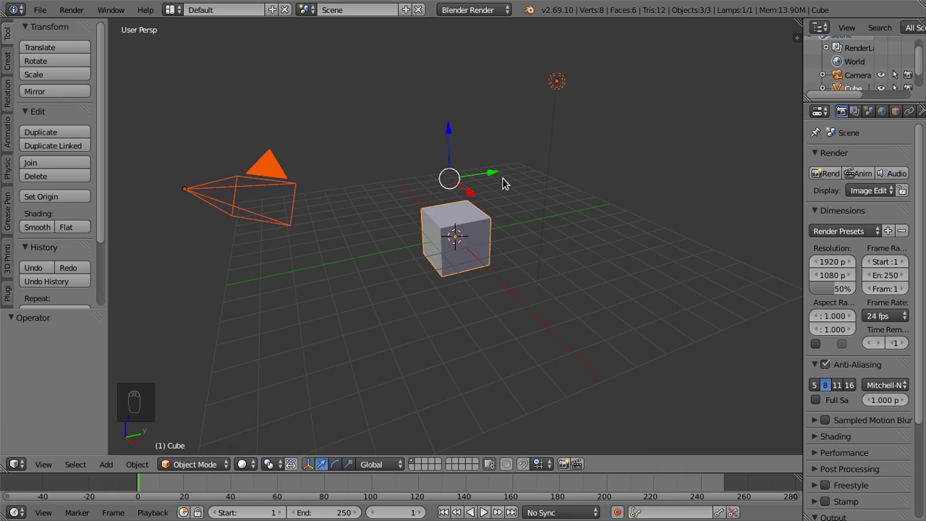
right_click(270, 169)
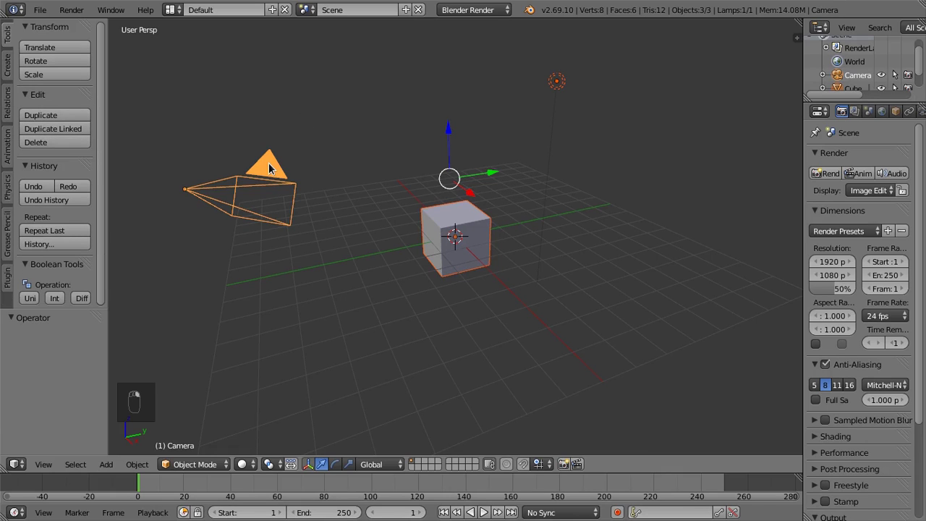
right_click(271, 168)
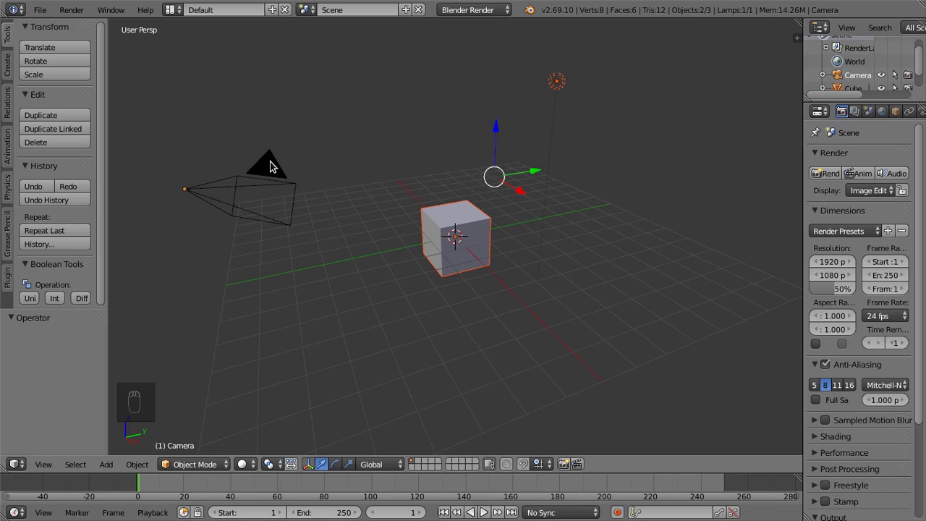
Drop the lamp from the selection, then toggle select-all/deselect-all with A several times.
drag(468, 218, 568, 131)
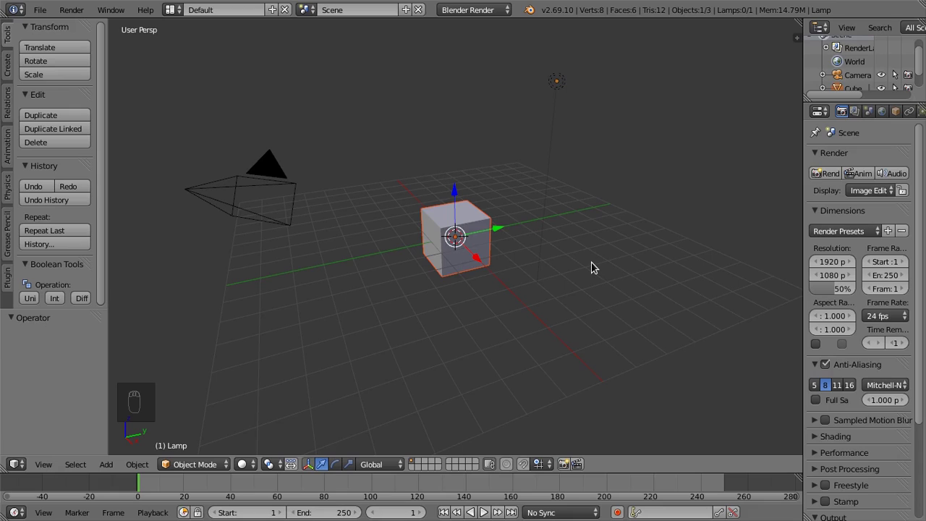
key(a)
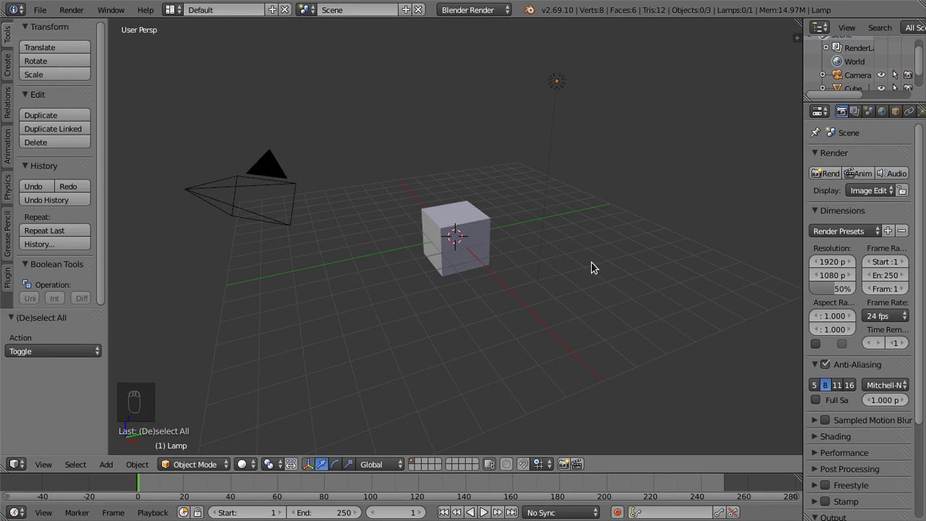
key(a)
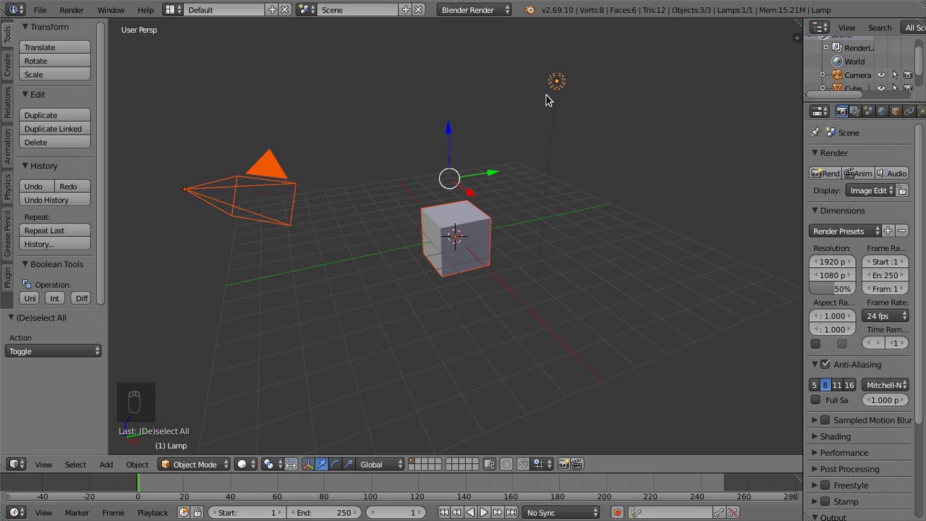
key(a)
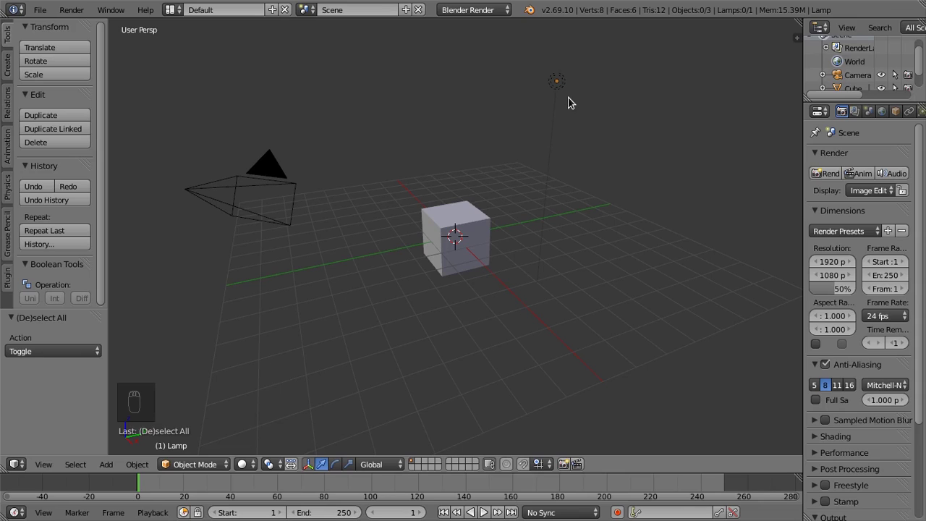
key(a)
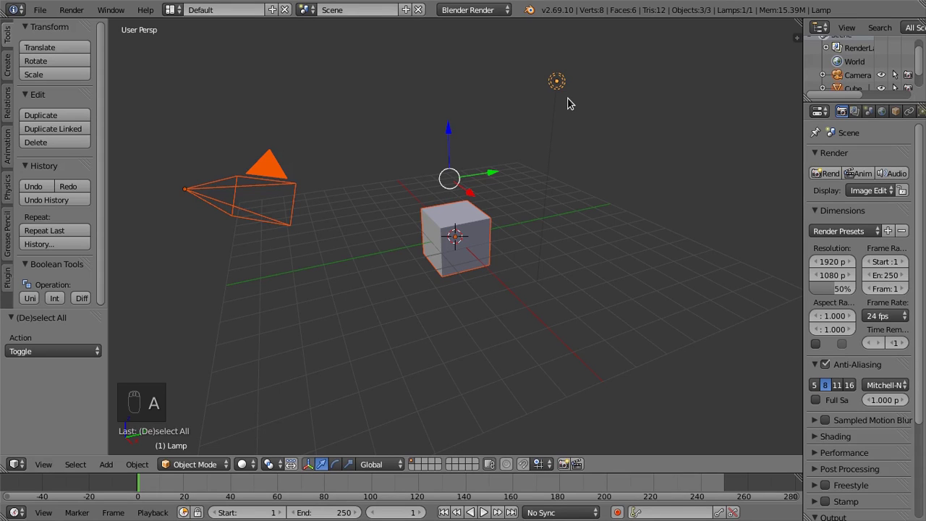
key(a)
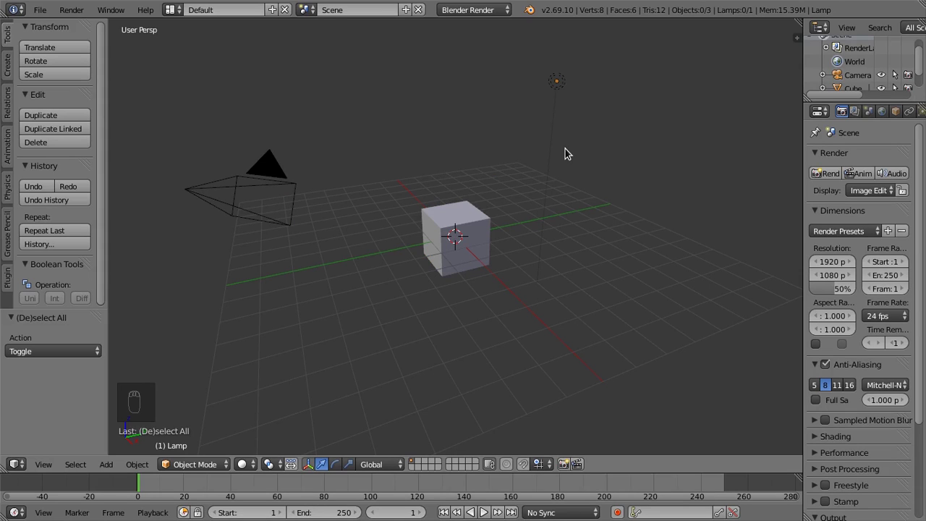
Rebuild the selection of camera, cube and lamp with box select (B).
key(b)
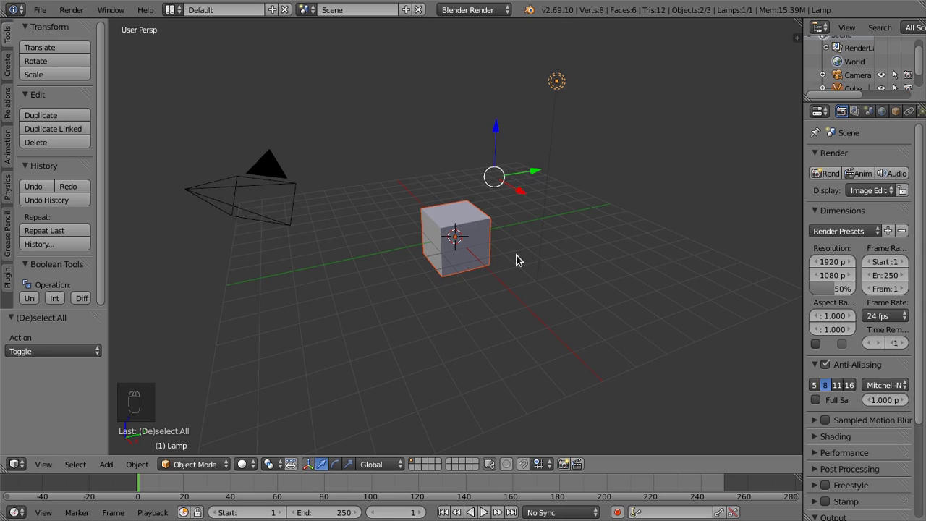
key(b)
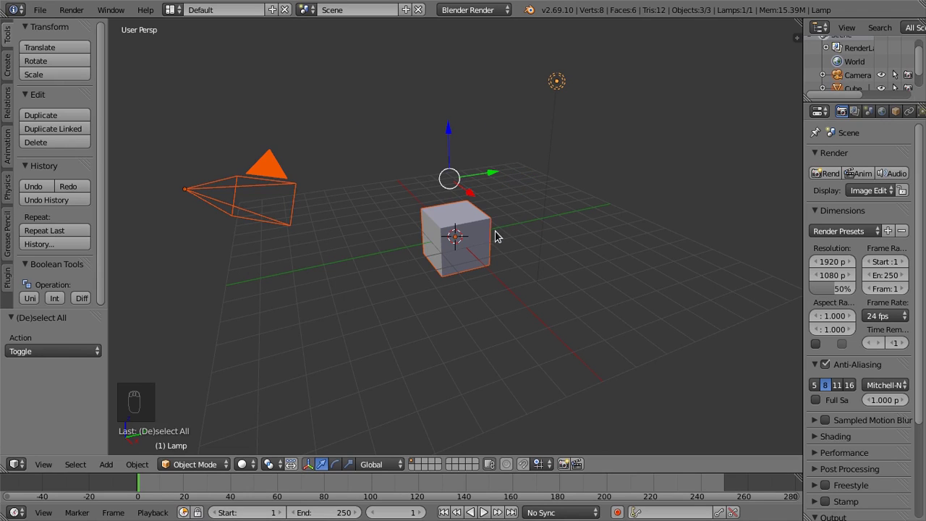
key(b)
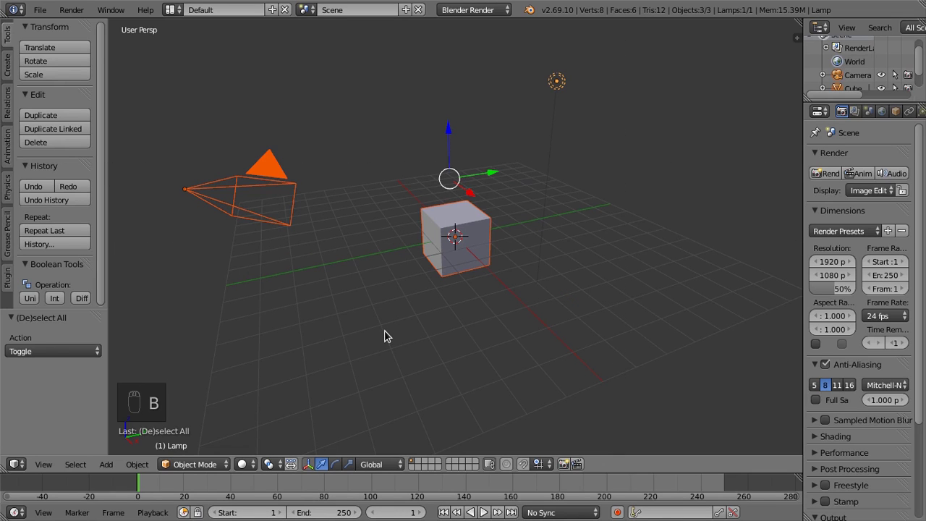
key(b)
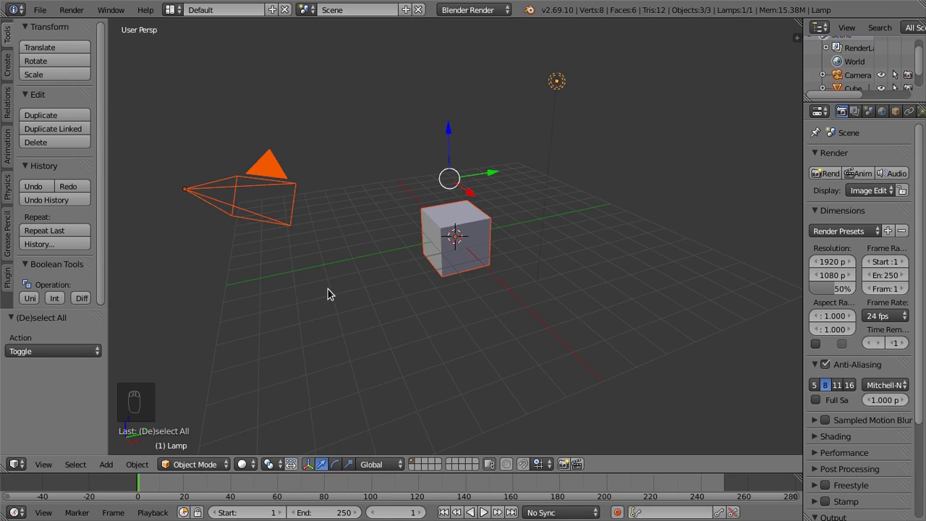
Box-deselect cube and lamp, re-add the lamp, drop the camera, then deselect everything with A.
key(b)
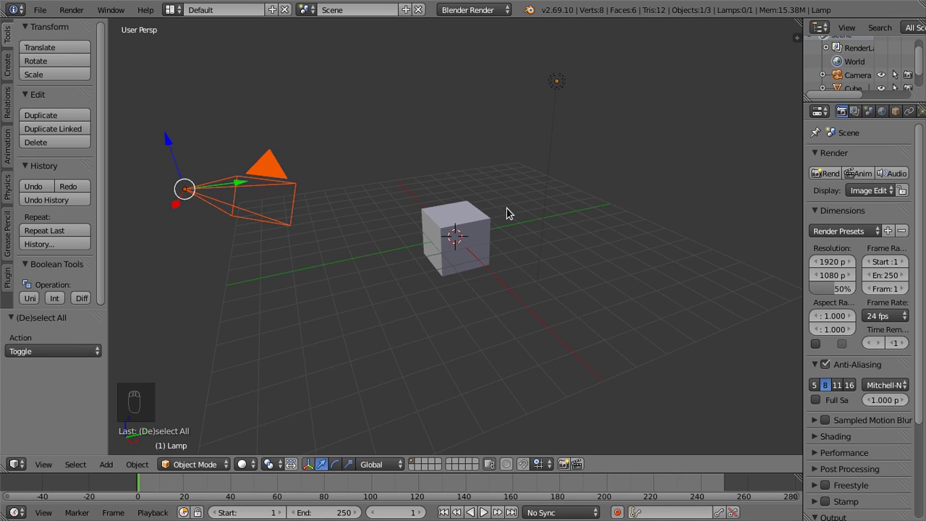
key(b)
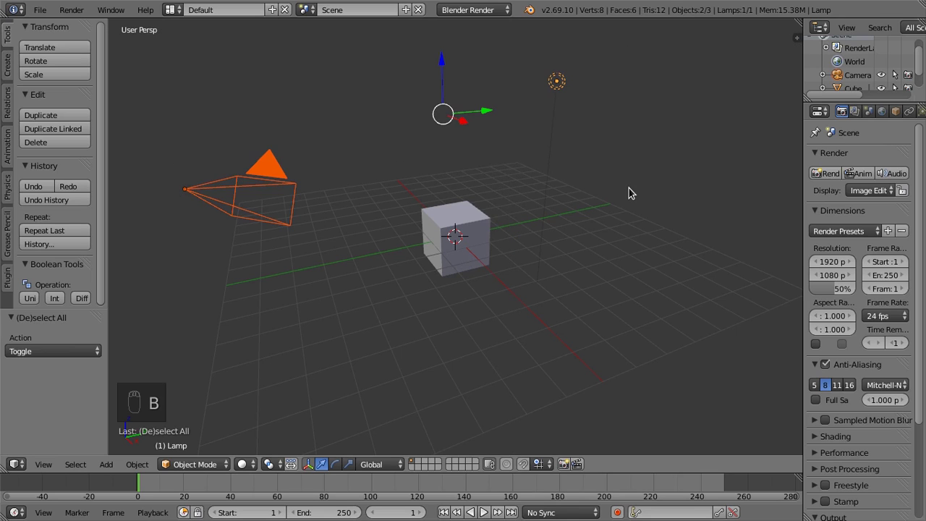
key(b)
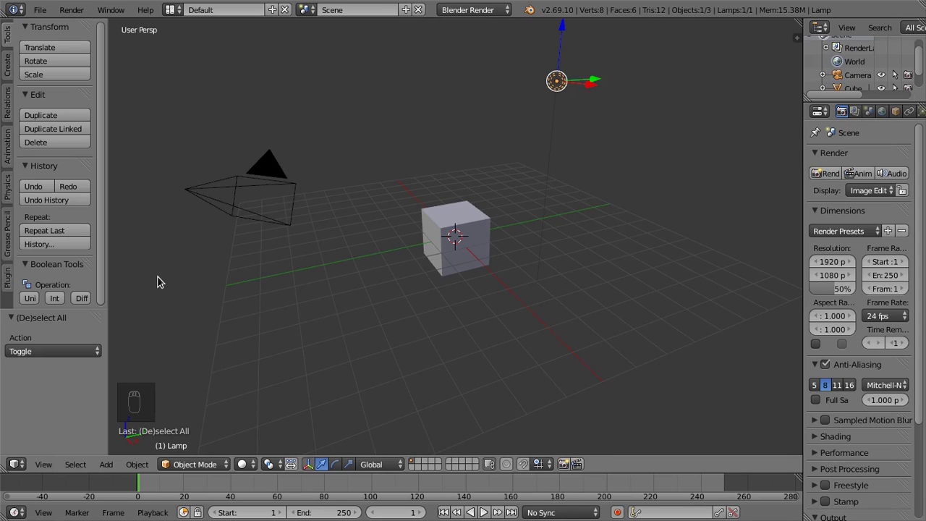
key(a)
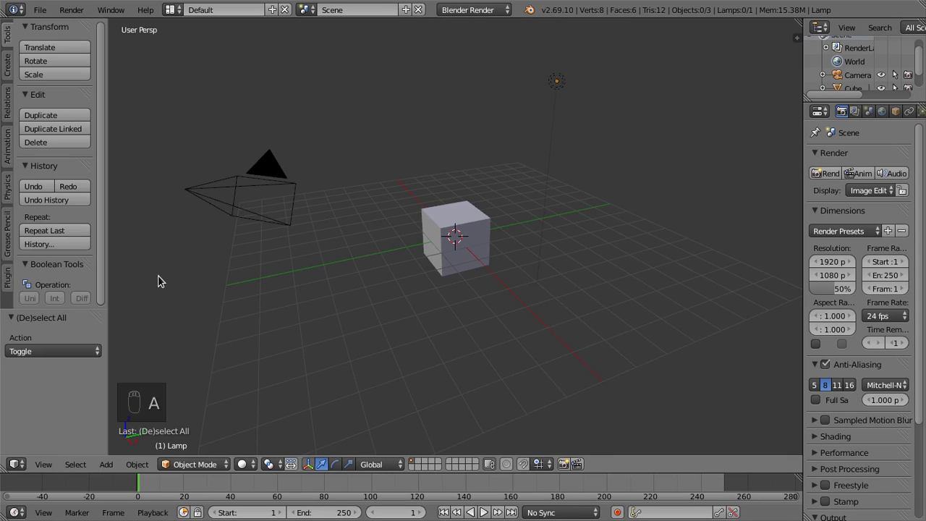
Select every object in the scene, then switch to circle selection (C).
key(c)
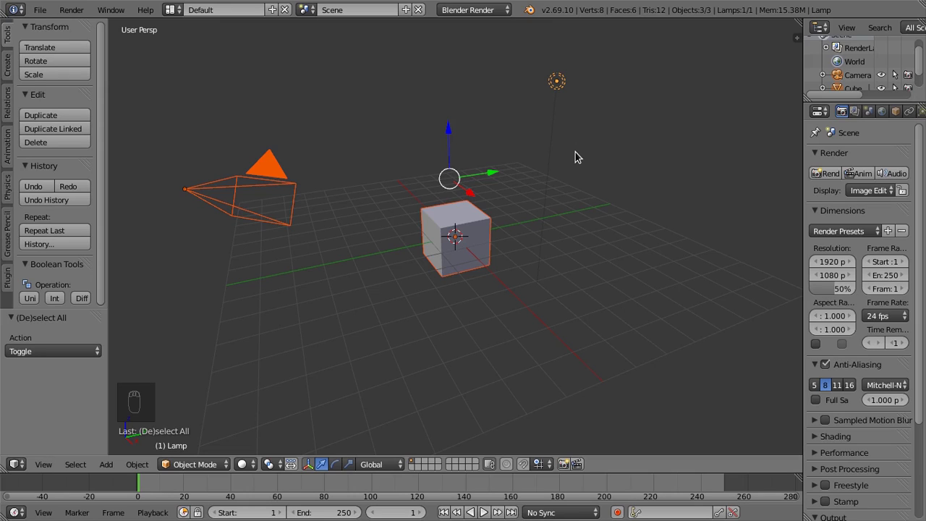
key(c)
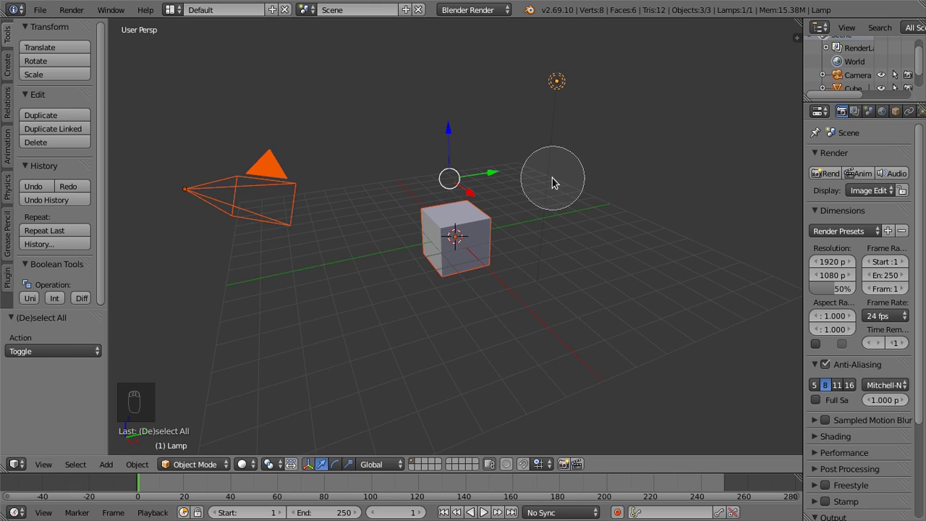
Paint-deselect the cube and lamp, then select the cube alone.
drag(474, 230, 335, 188)
click(332, 187)
middle_click(336, 189)
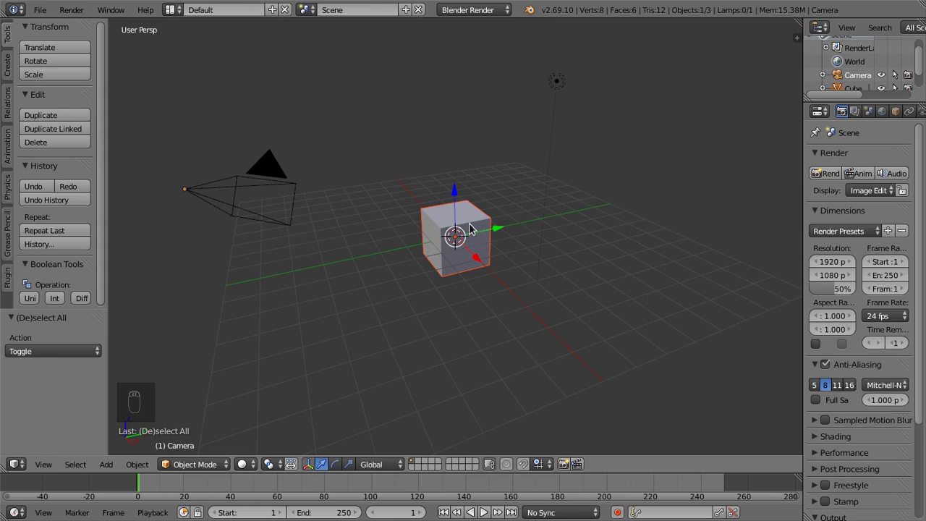
Add the lamp to the selection and remove it again, leaving only the cube.
key(b)
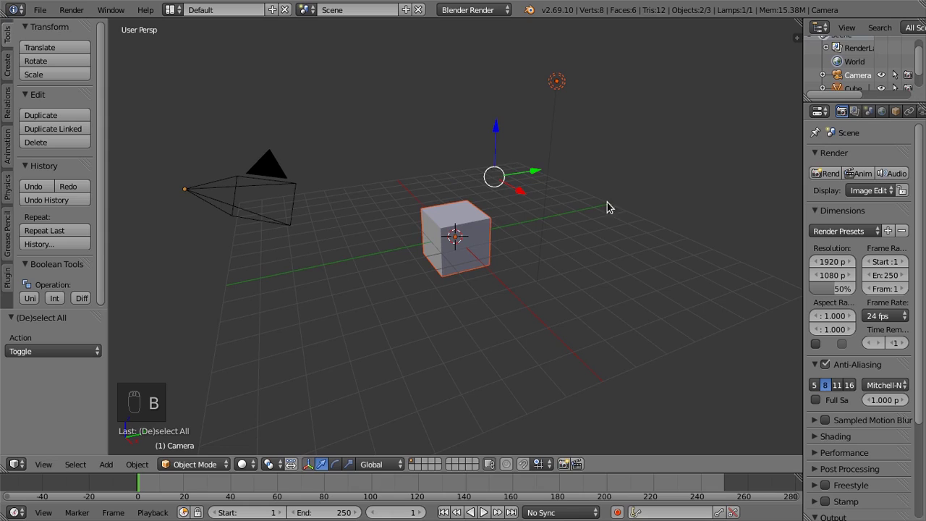
key(b)
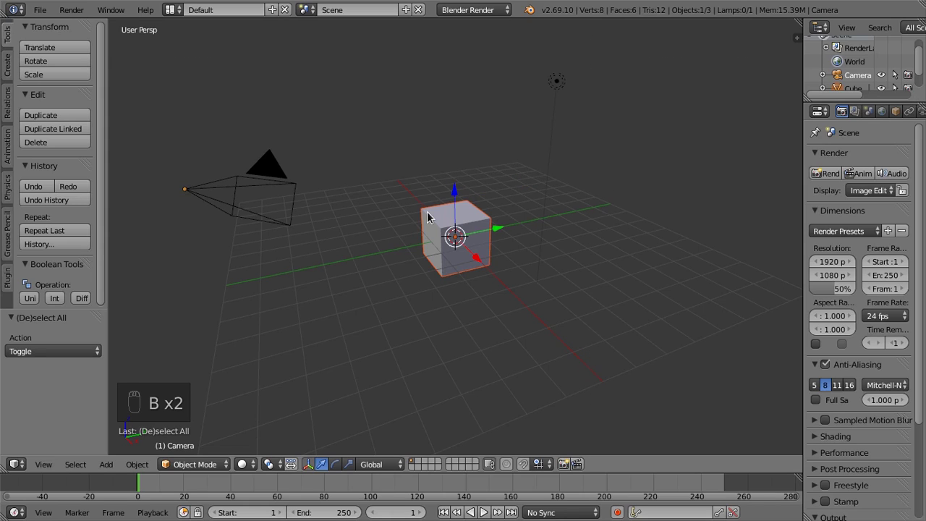